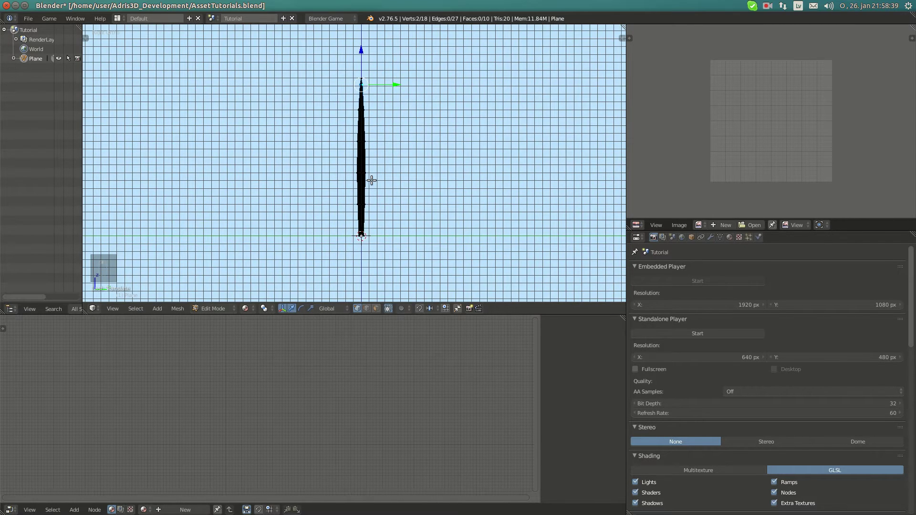
Step: Switch to a perspective view and orbit around the blade base to check the lighting
key("KP_5")
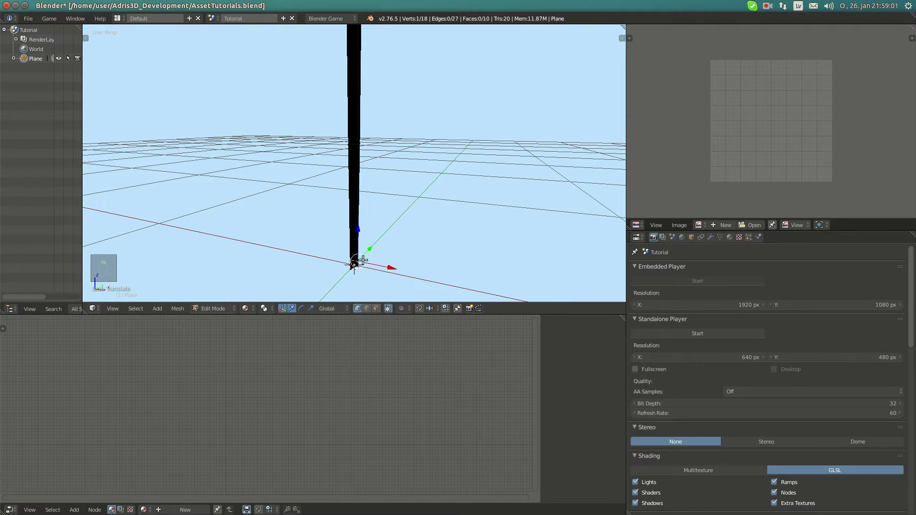
left_click_drag(375, 267, 373, 267)
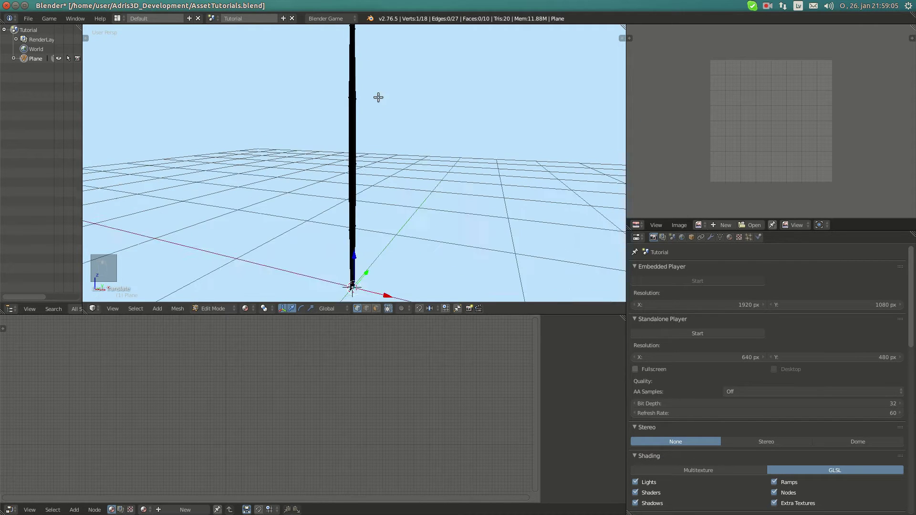
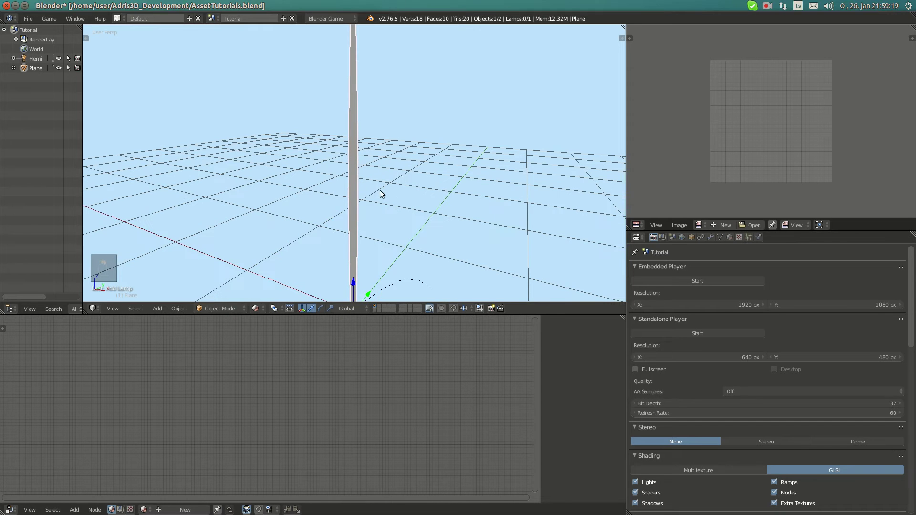
Step: Frame the blade, confirm the object name GrassBlade1 and show the viewport display settings
key("KP_Decimal")
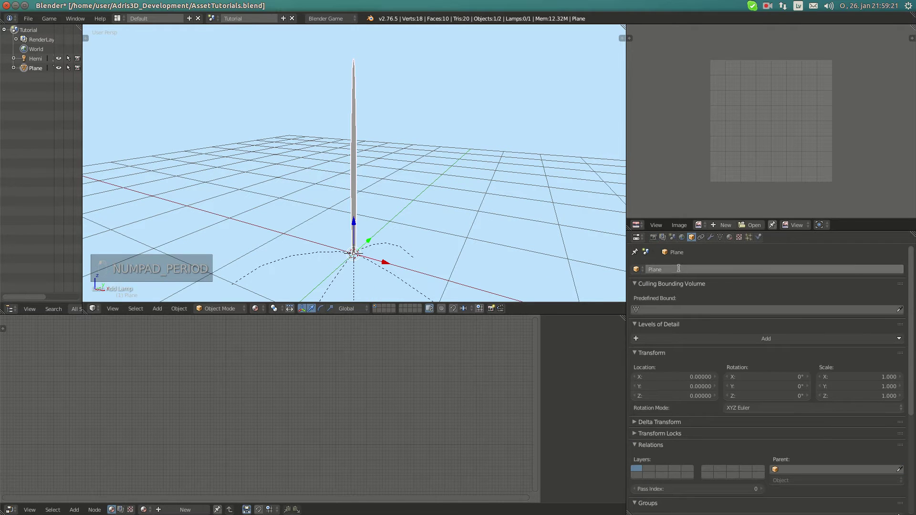
key("s")
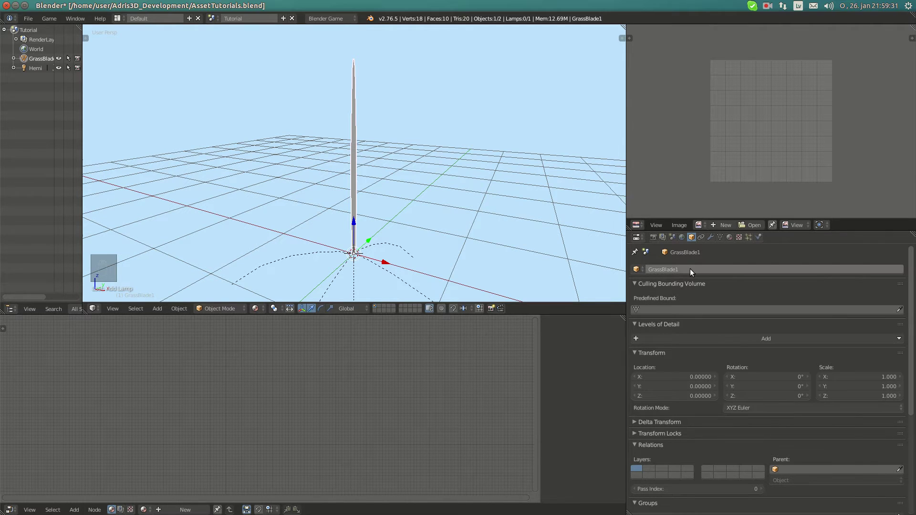
key("ctrl+c")
key("ctrl+v")
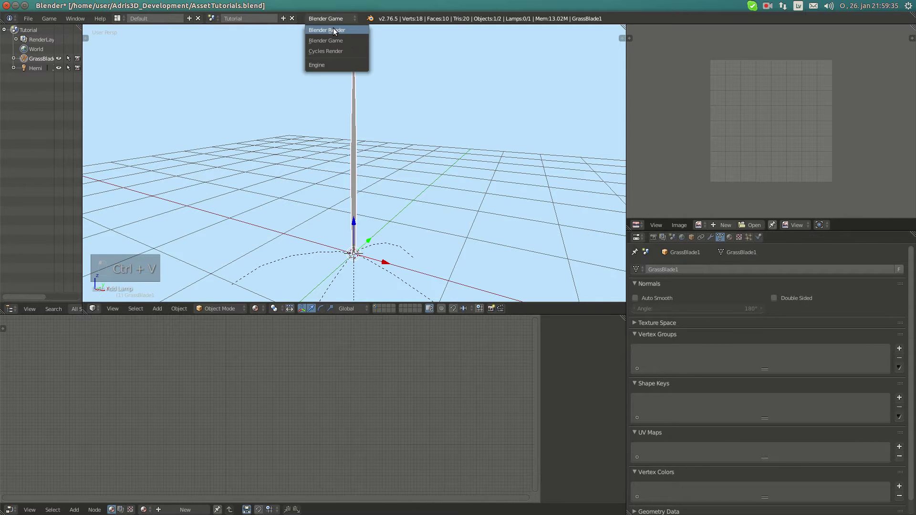
key("n")
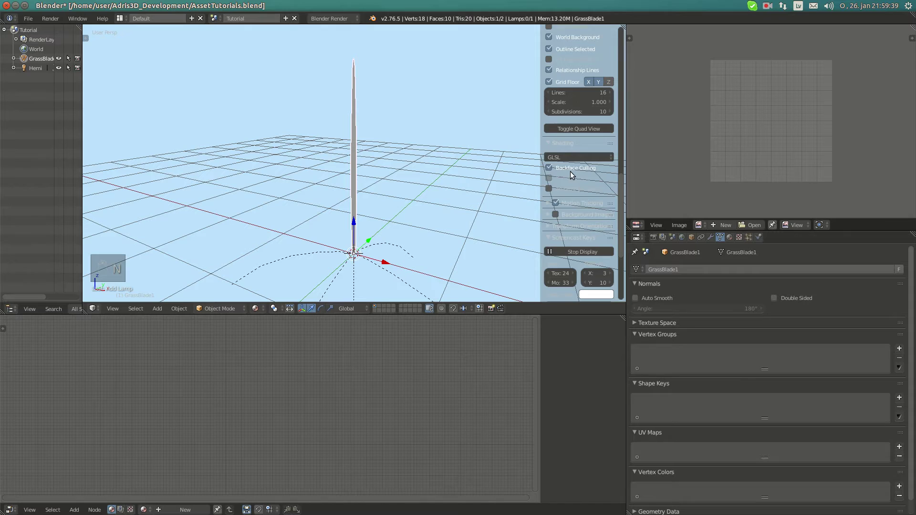
Step: Hide the display settings and view the textured blade from the side
key("n")
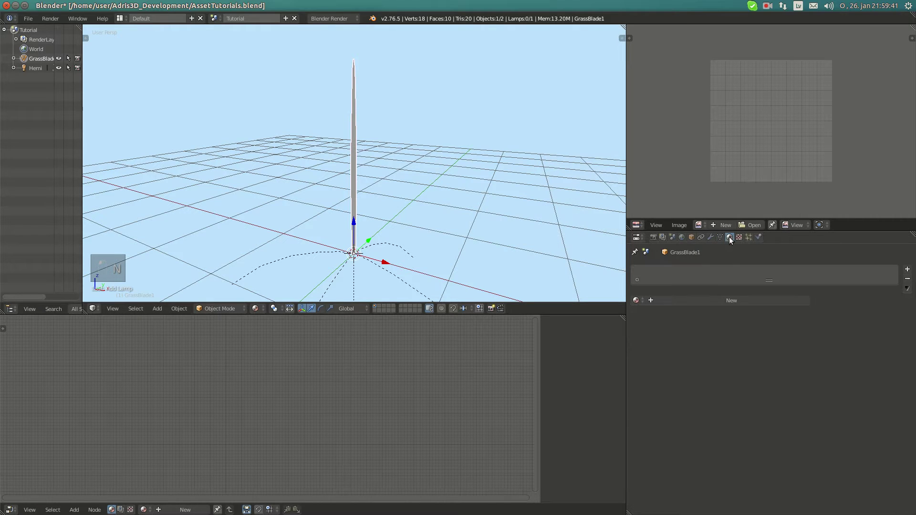
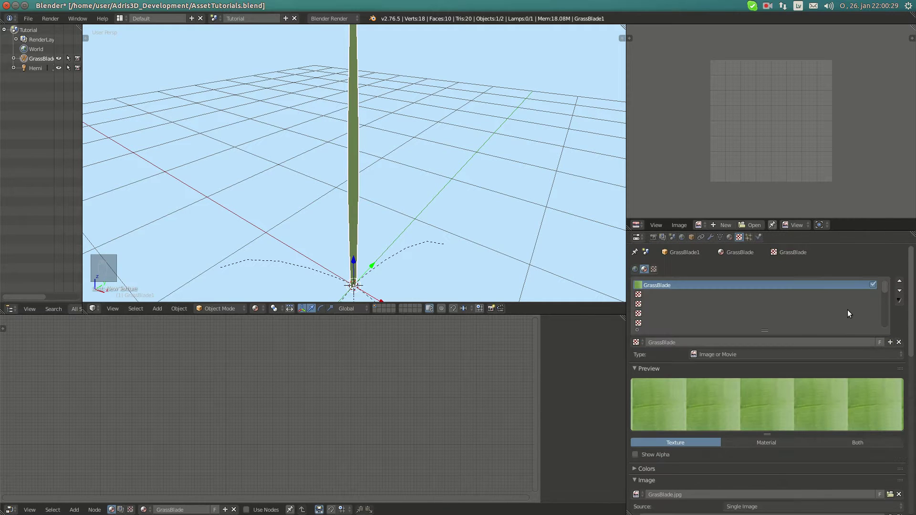
key("KP_3")
Step: Enter Edit Mode on GrassBlade1 in orthographic view and inspect the blade from base to tip
key("KP_5")
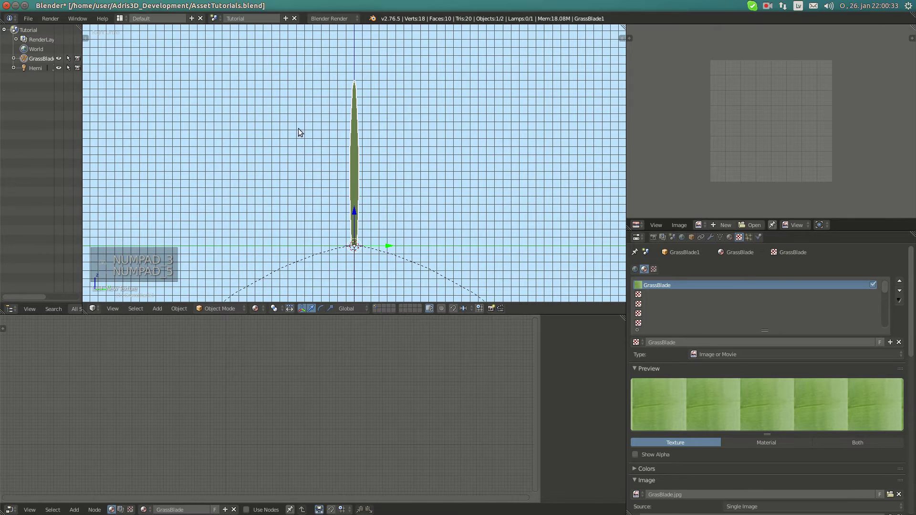
key("Tab")
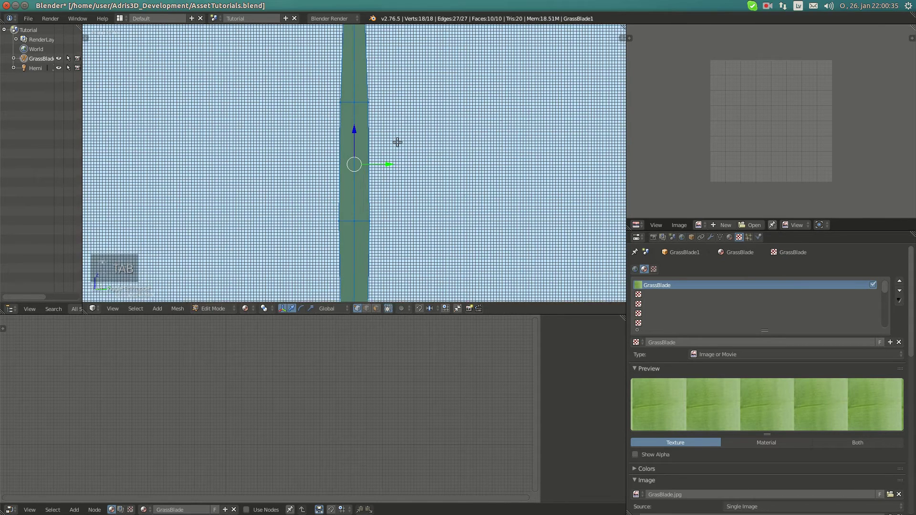
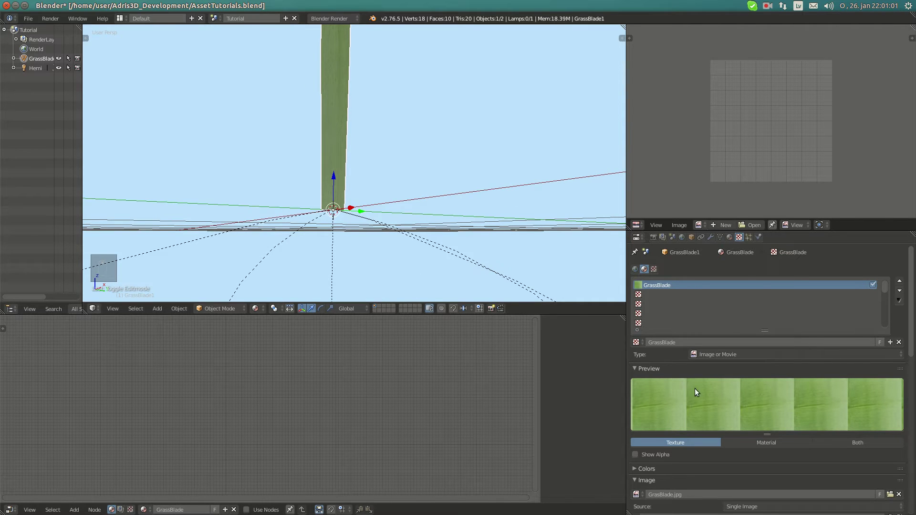
left_click_drag(333, 161, 360, 151)
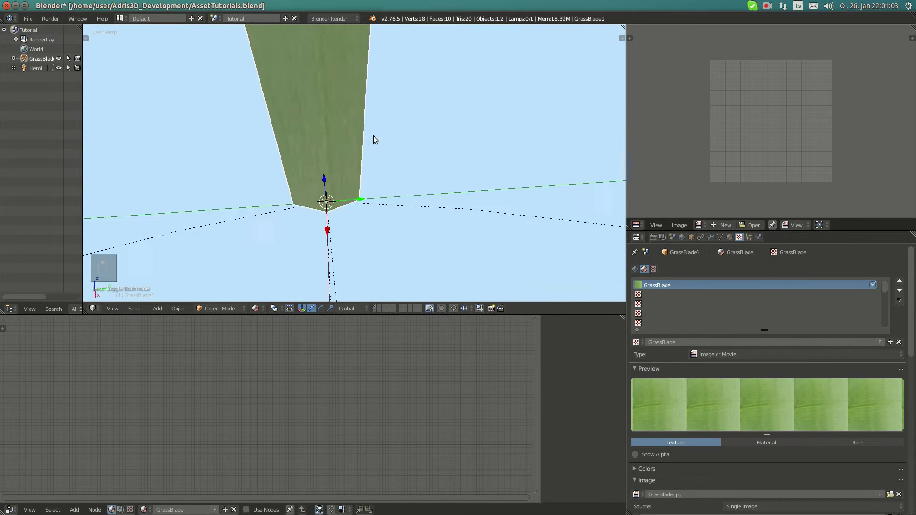
left_click_drag(430, 111, 381, 168)
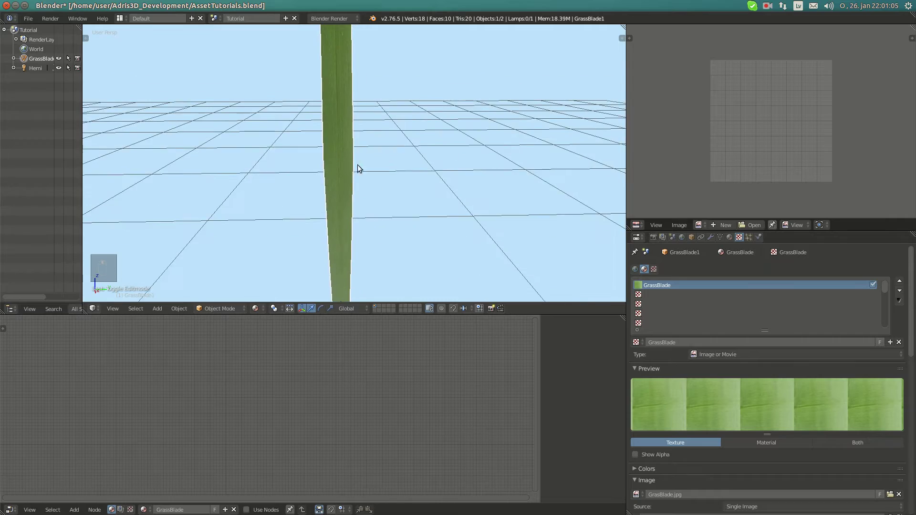
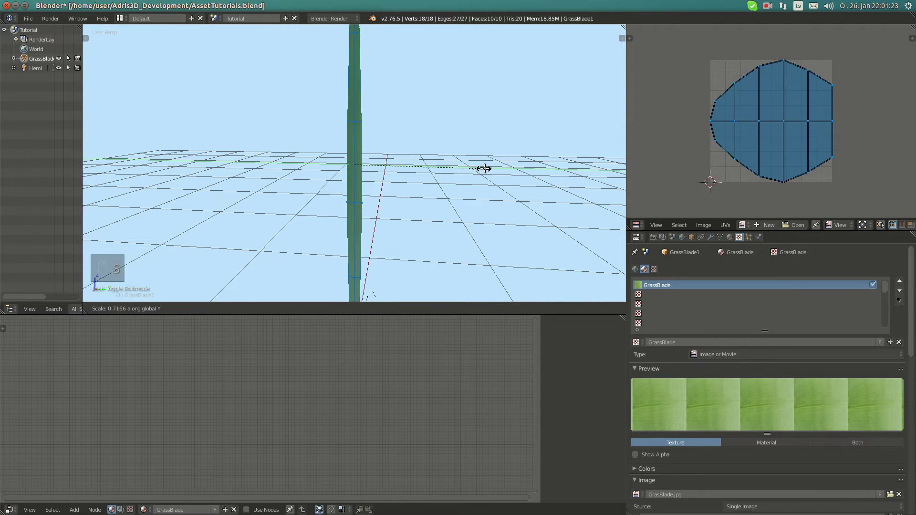
Step: Leave mesh editing and return to working on the whole GrassBlade1 object
key("Tab")
key("Tab")
key("s")
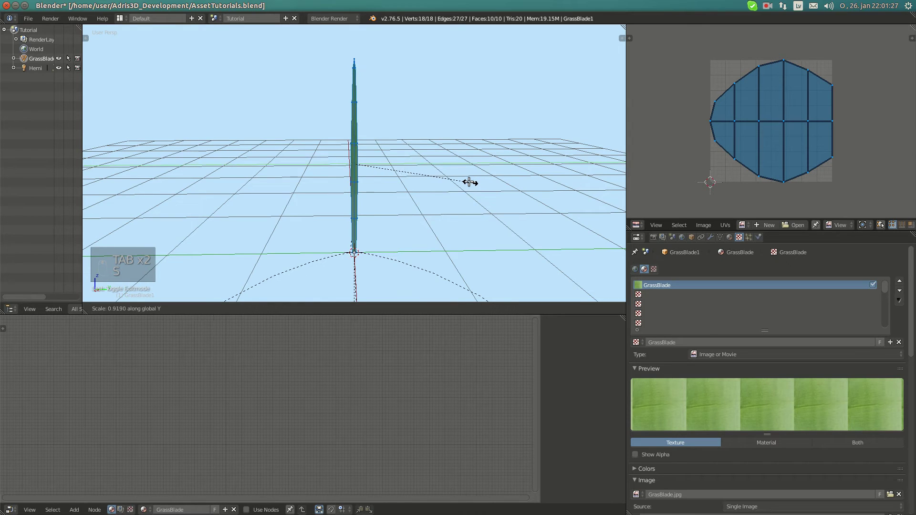
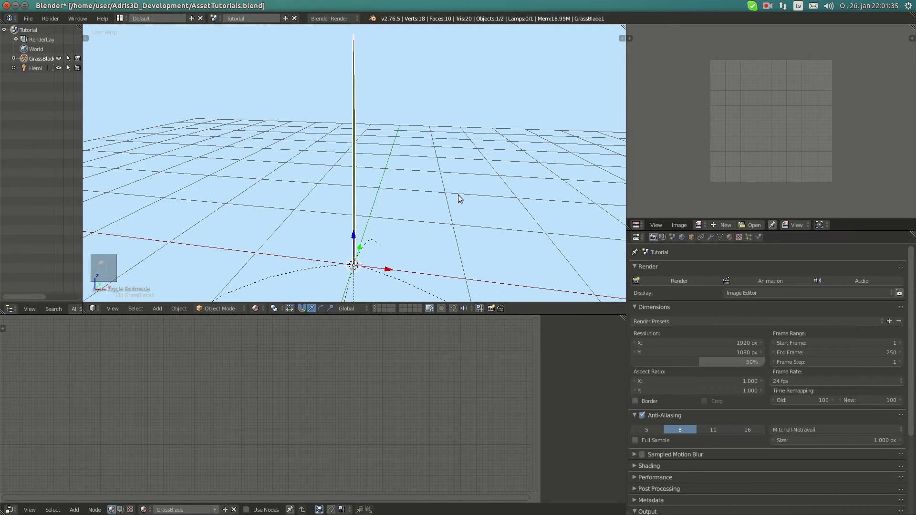
Step: Duplicate GrassBlade1 from the side view and paste in the new name GrassBlade2
key("KP_3")
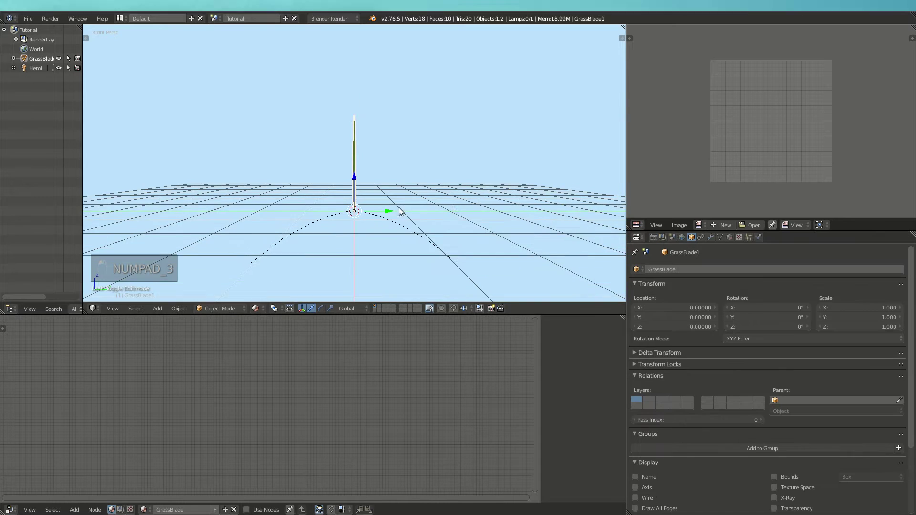
key("shift+d")
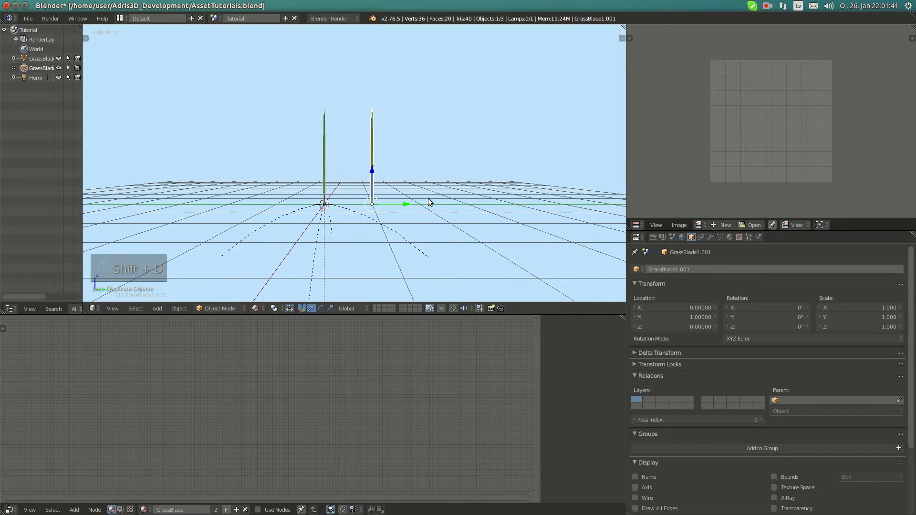
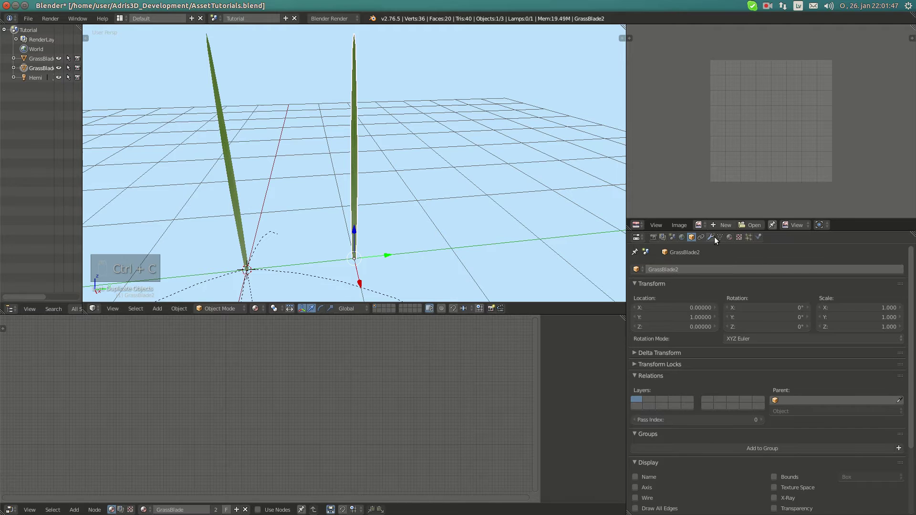
key("ctrl+v")
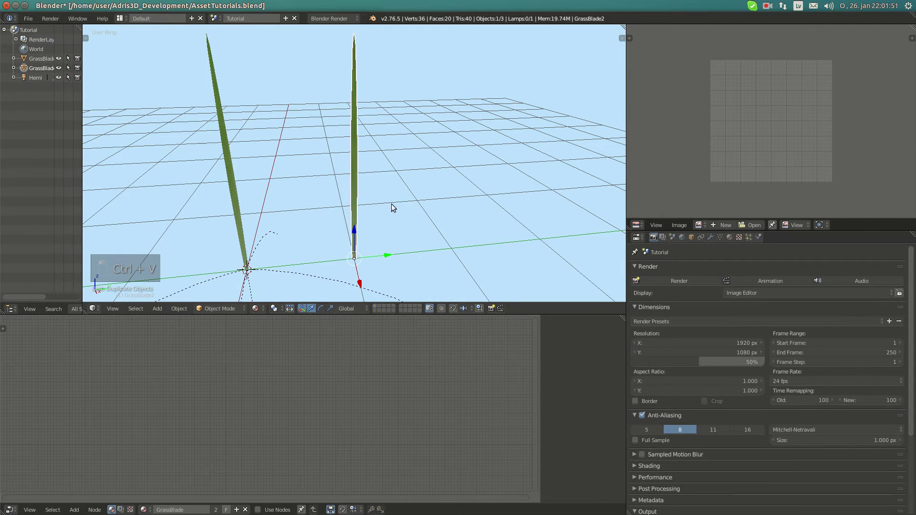
Step: Enter Edit Mode on GrassBlade2 and grab a section of its upper vertices
key("Tab")
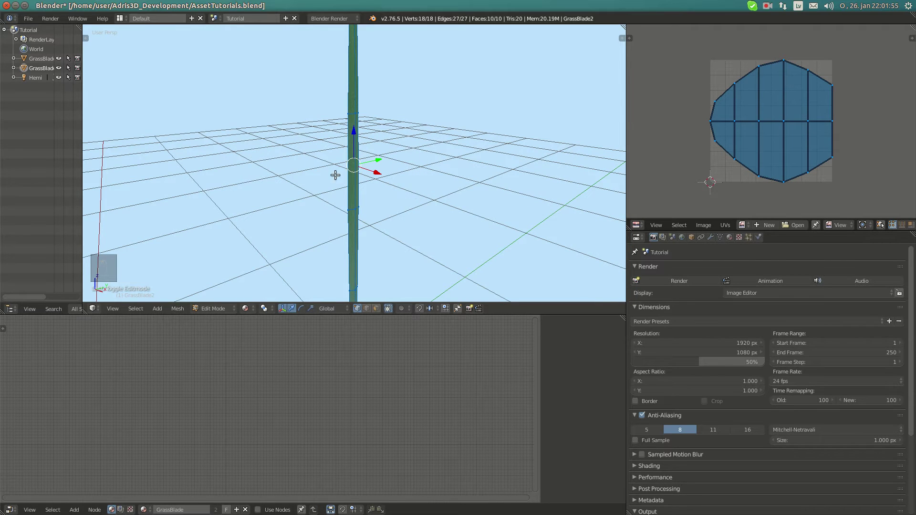
key("o")
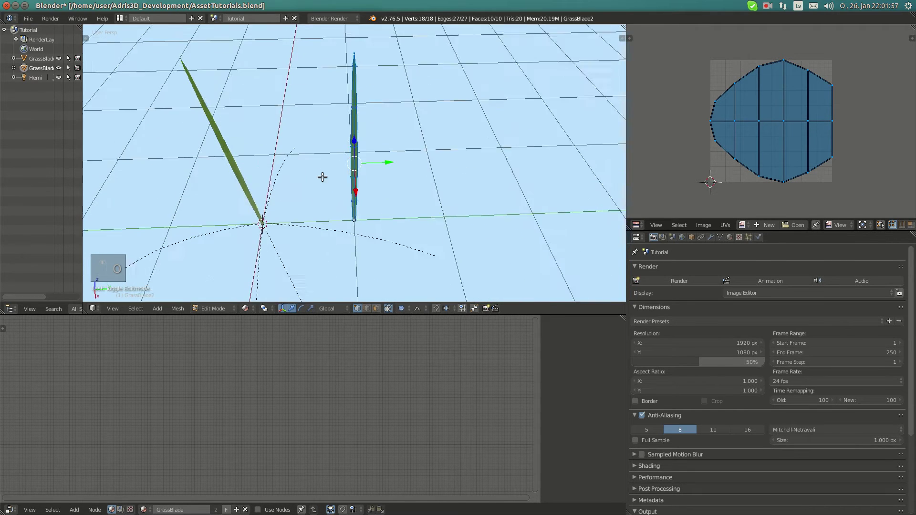
key("g")
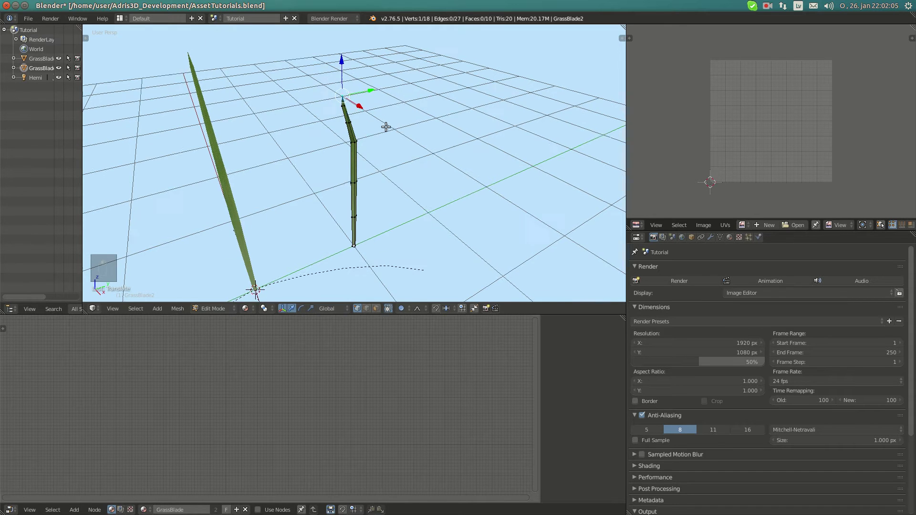
left_click(368, 109)
Step: Bend the upper blade and tip repeatedly, then curl the top section over
key("g")
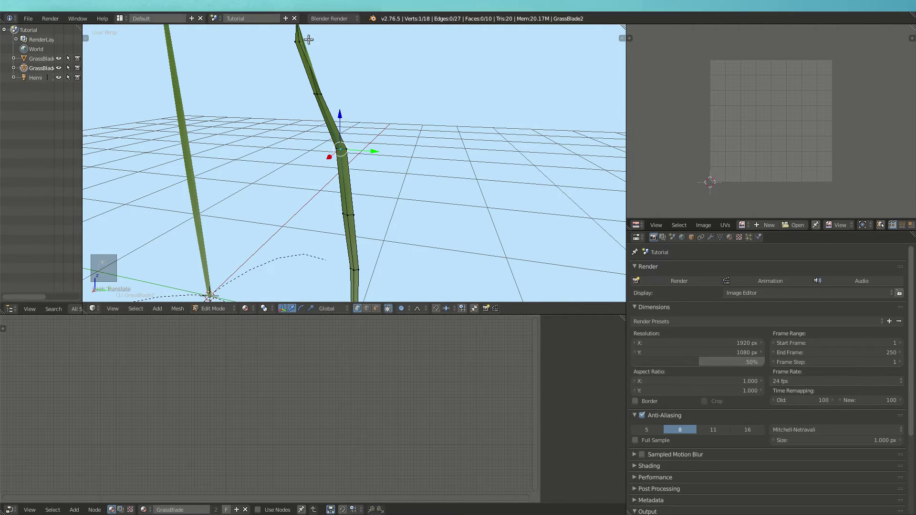
key("g")
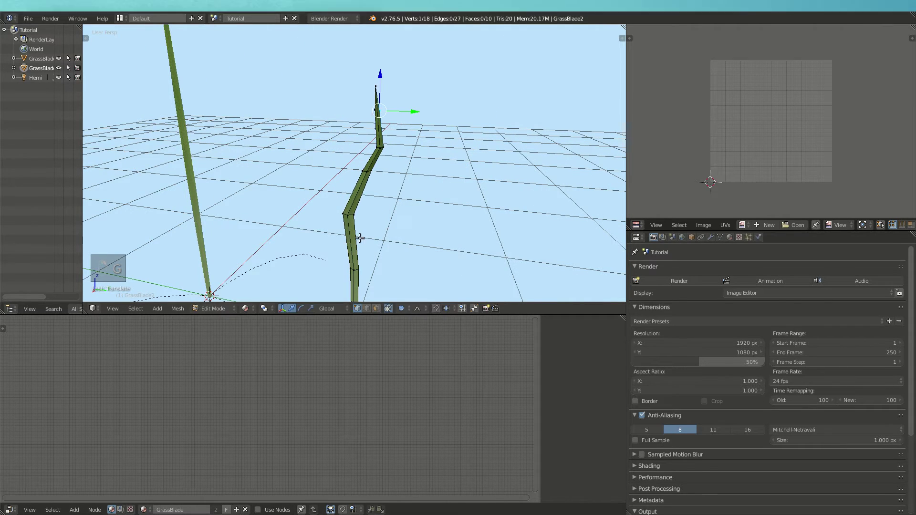
key("g")
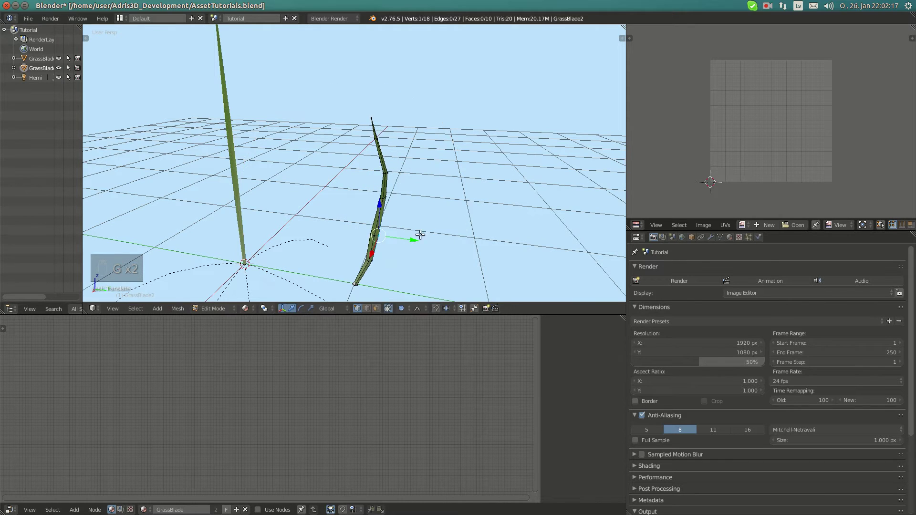
key("g")
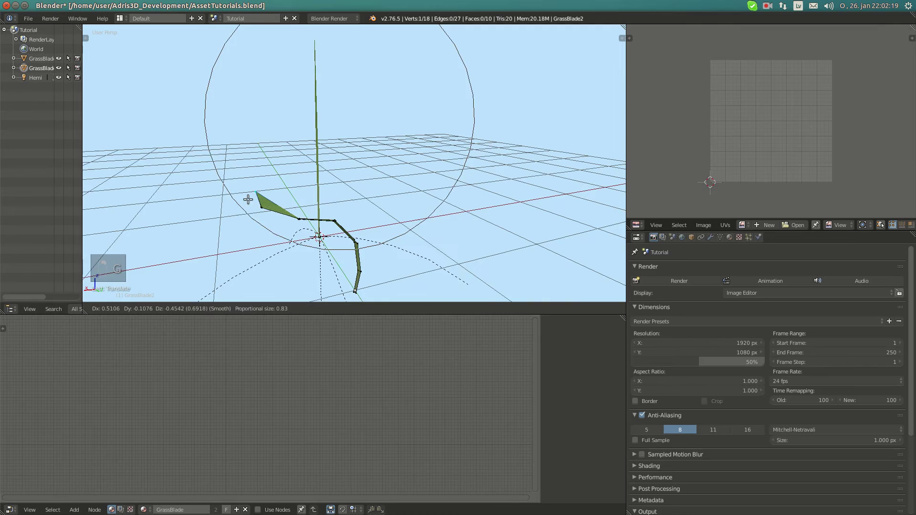
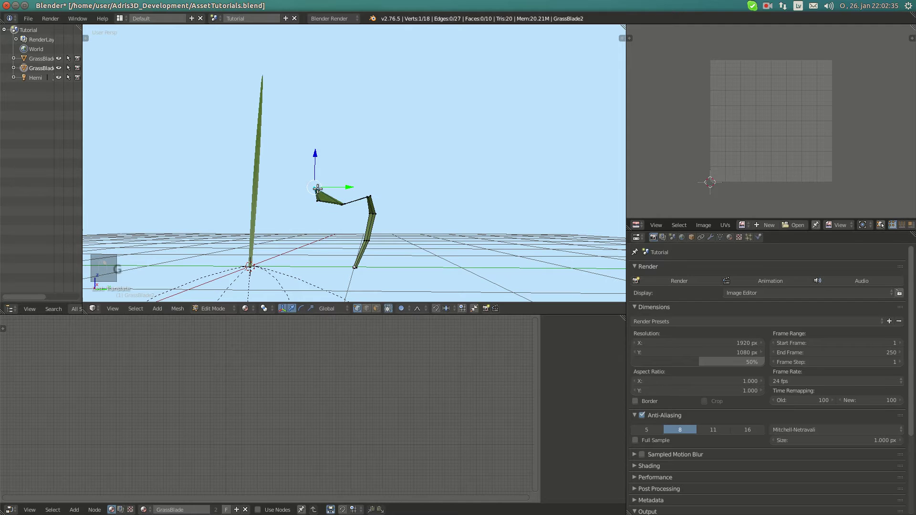
Step: Pull GrassBlade2 further into a hooked curl before smoothing with subdivision
key("g")
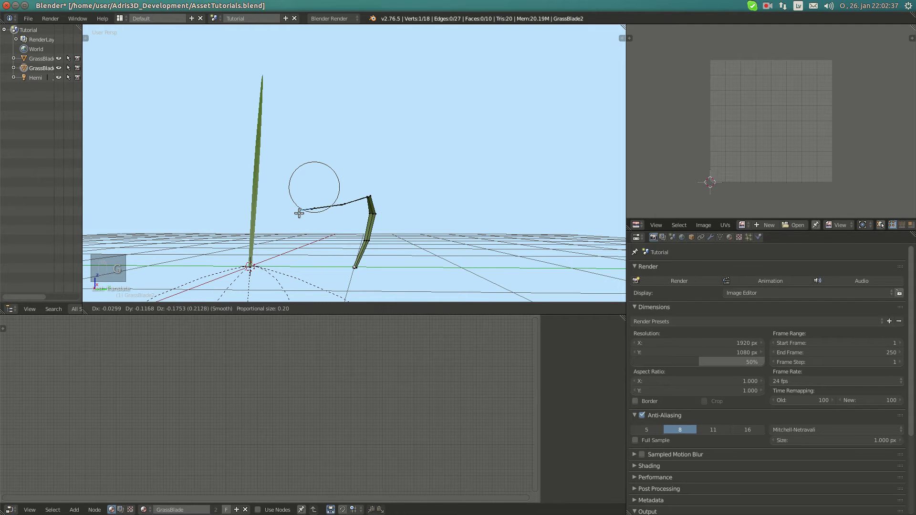
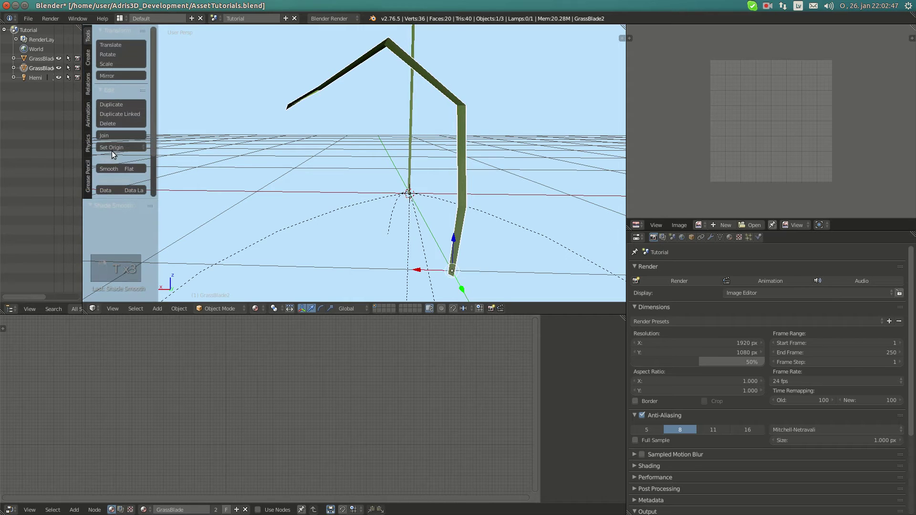
key("t")
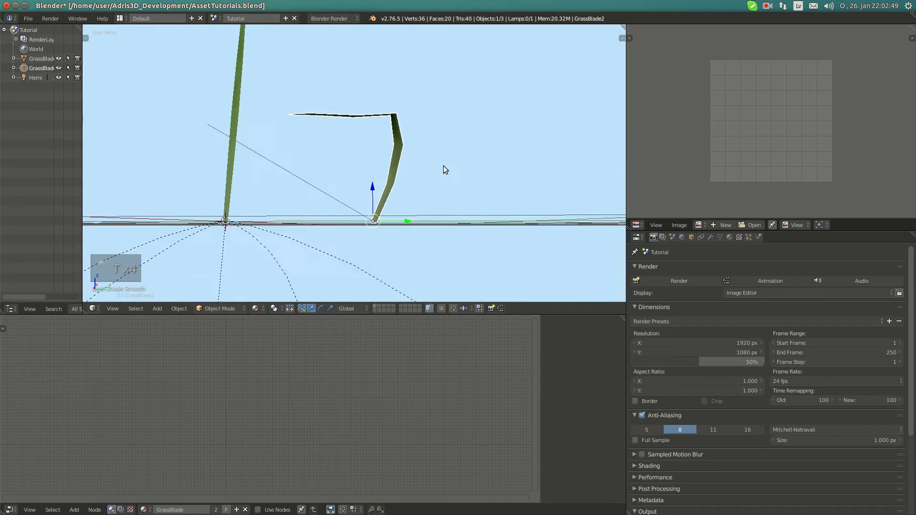
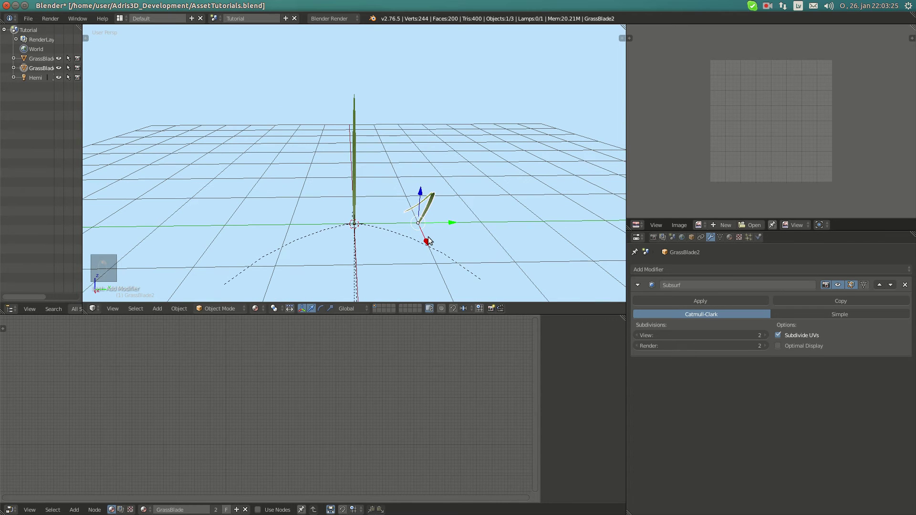
Step: Duplicate the curled blade beside the original and rename the copy GrassBlade3
key("shift+d")
key("KP_Decimal")
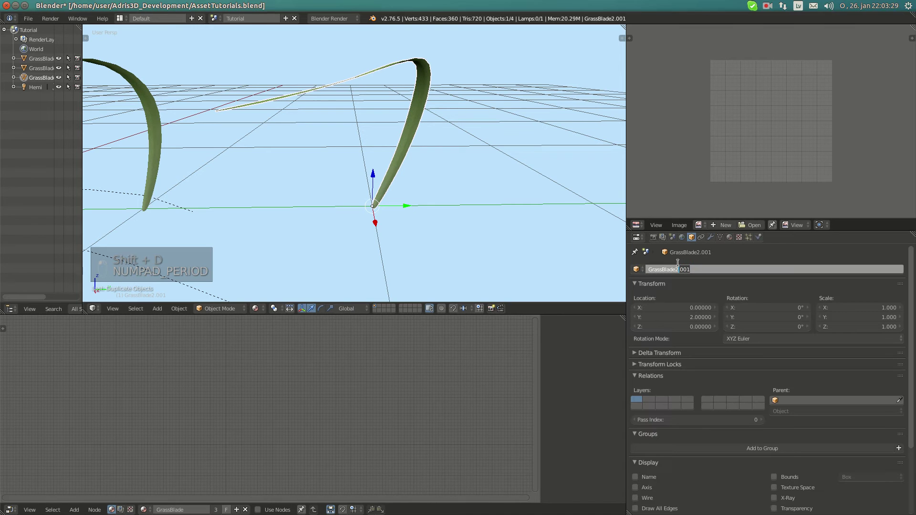
key("BackSpace")
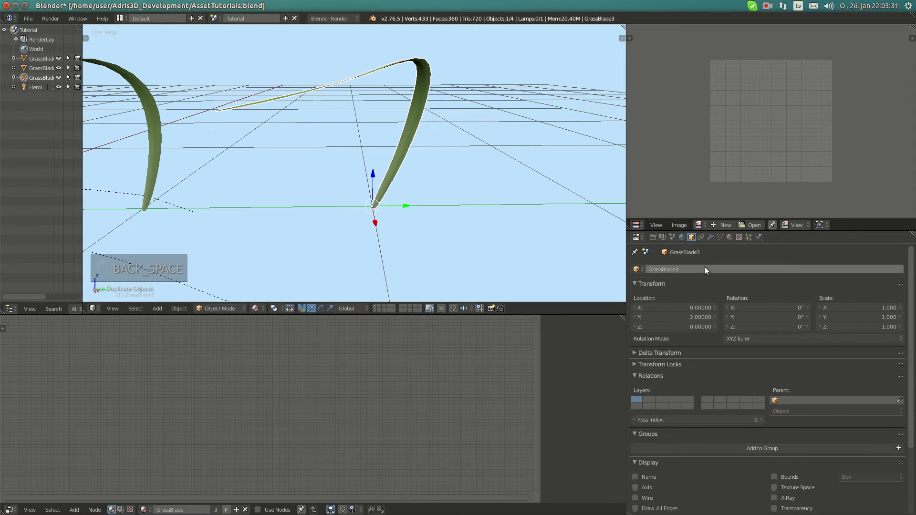
key("ctrl+c")
key("ctrl+v")
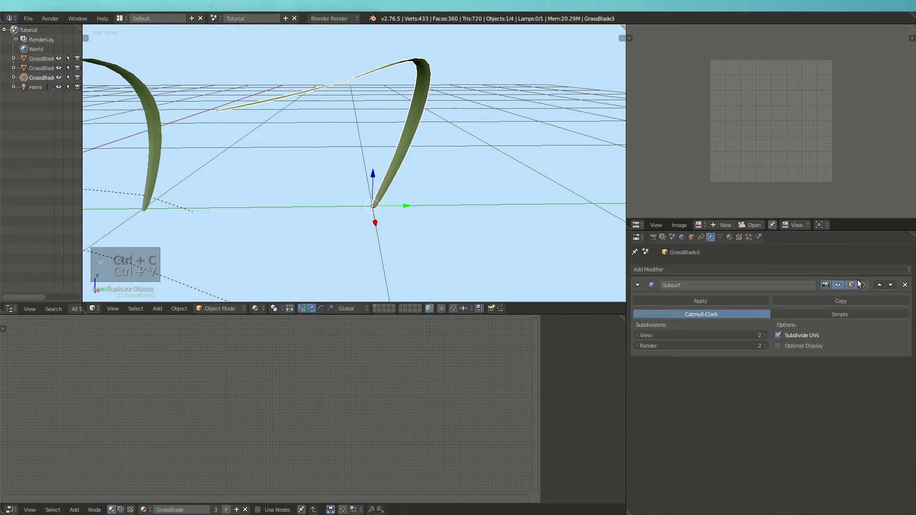
Step: Enter Edit Mode on GrassBlade3 and move vertex groups to start the S-curve
key("Tab")
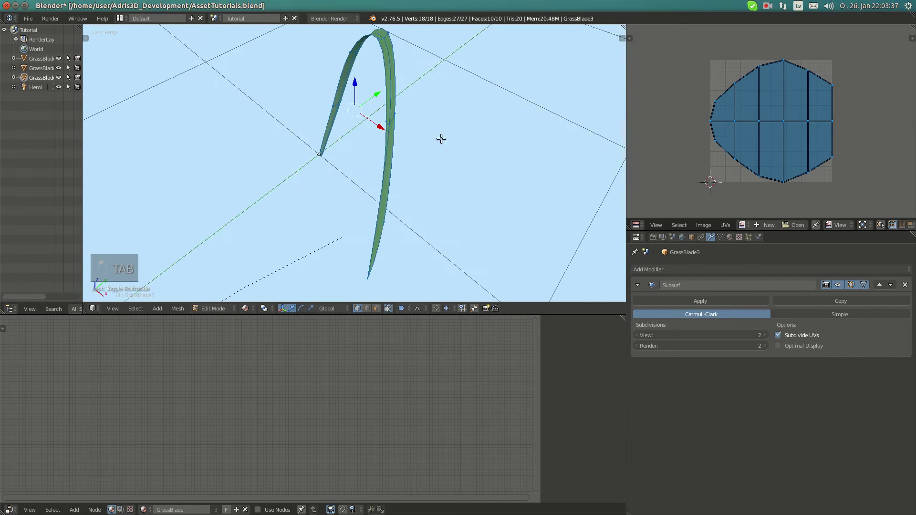
key("g")
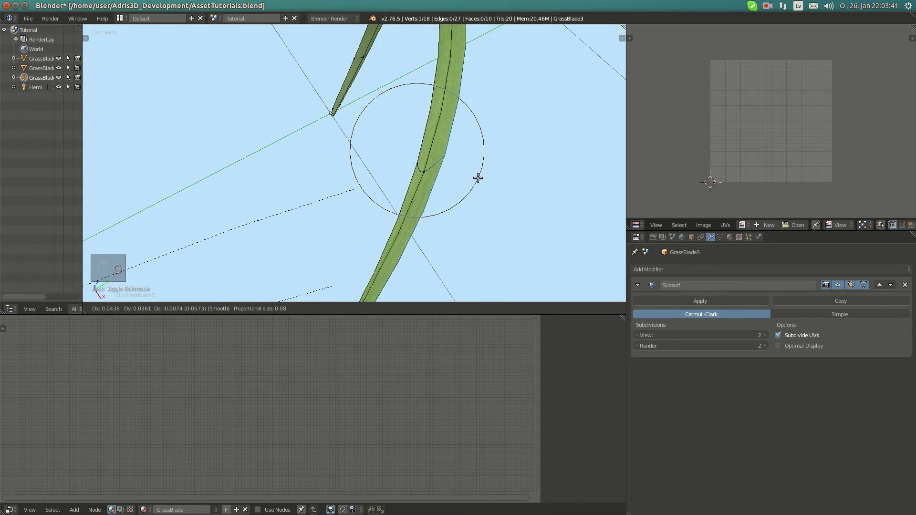
key("g")
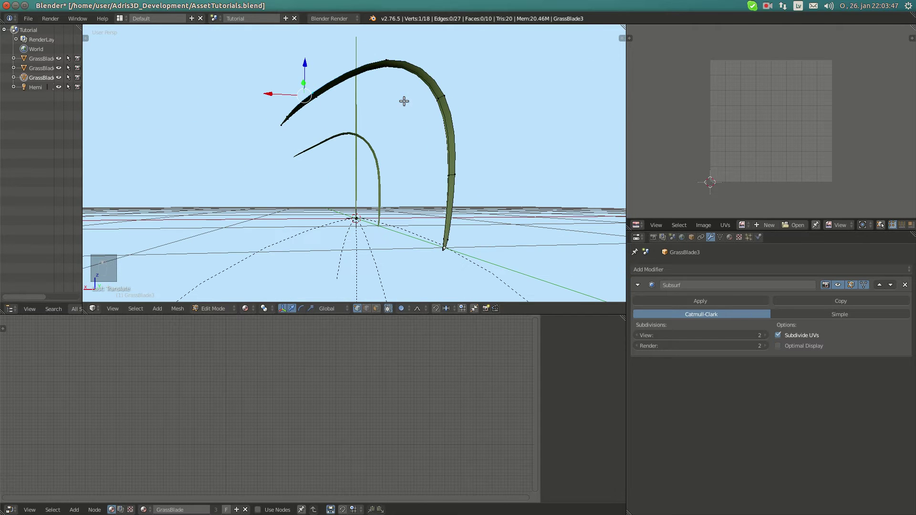
key("g")
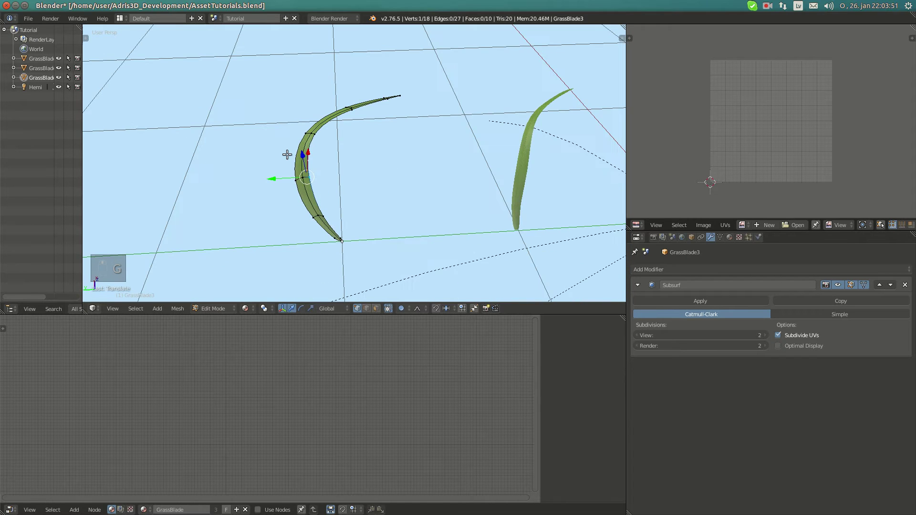
Step: Bend the upper section over into a broad arch with further vertex moves
key("g")
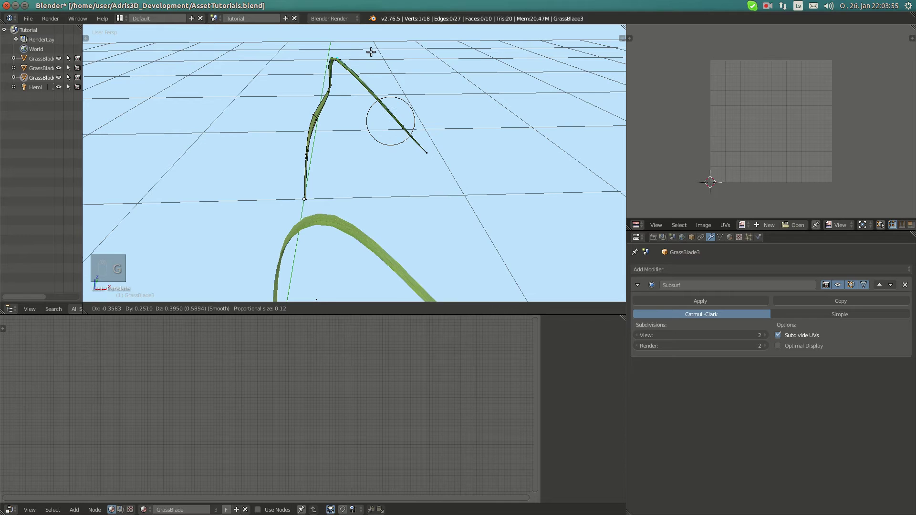
key("g")
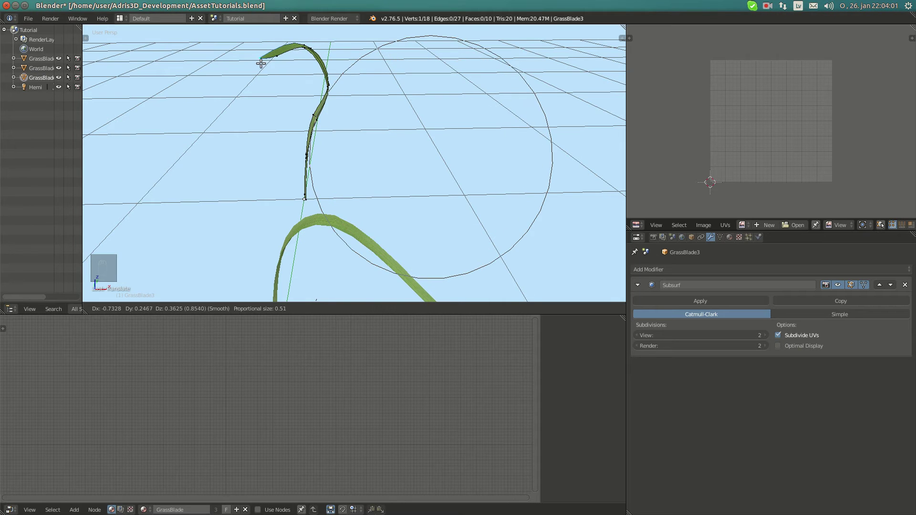
middle_click(288, 86)
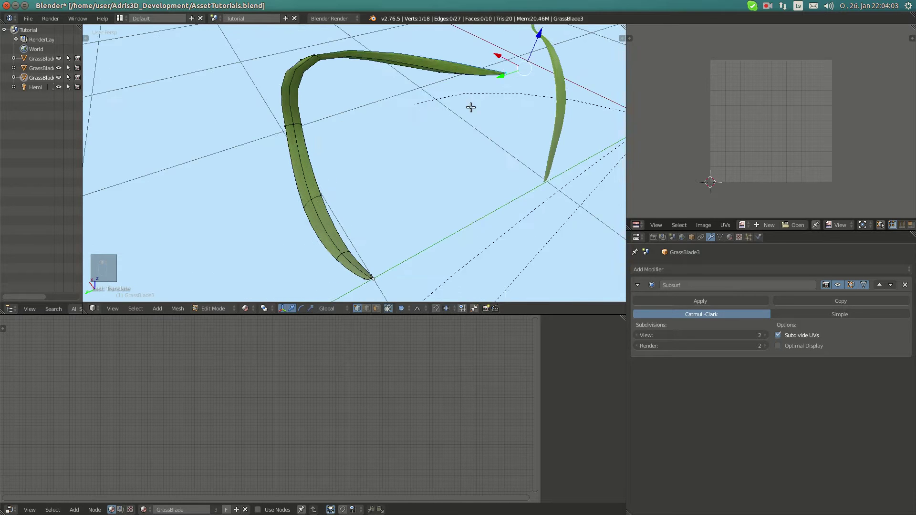
key("g")
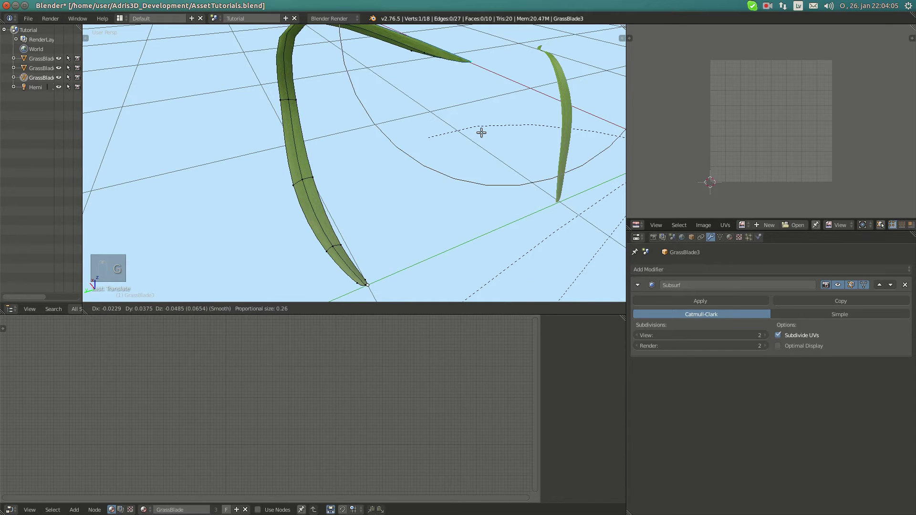
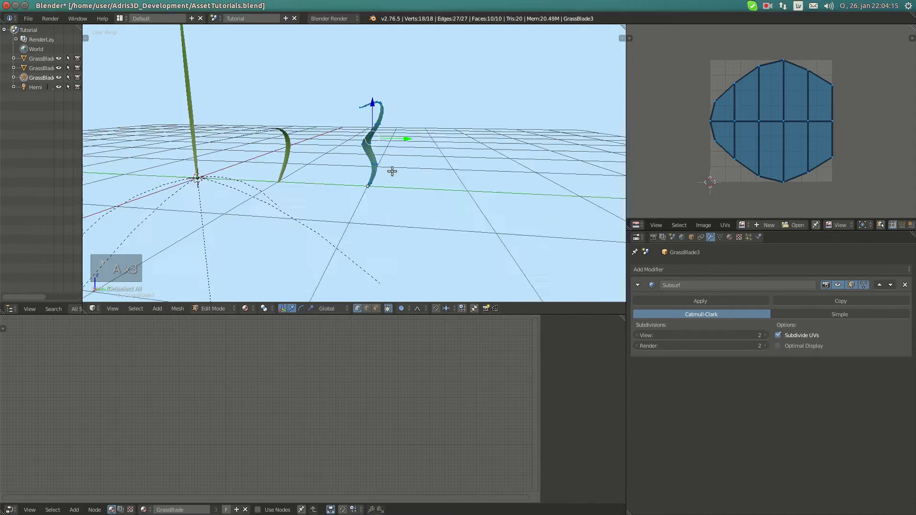
Step: Move the tip vertices so the wavy blade's end begins to curl over
key("g")
key("g")
left_click_drag(395, 85, 464, 99)
key("g")
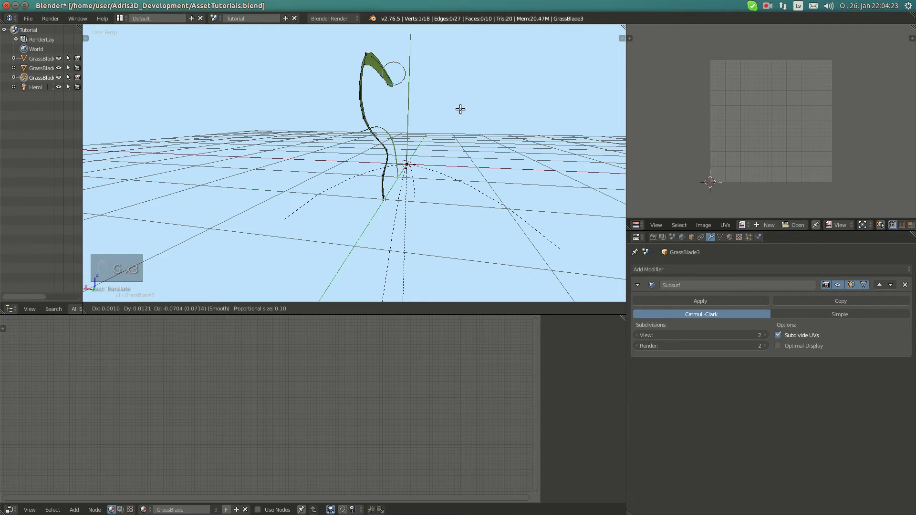
left_click_drag(420, 107, 383, 119)
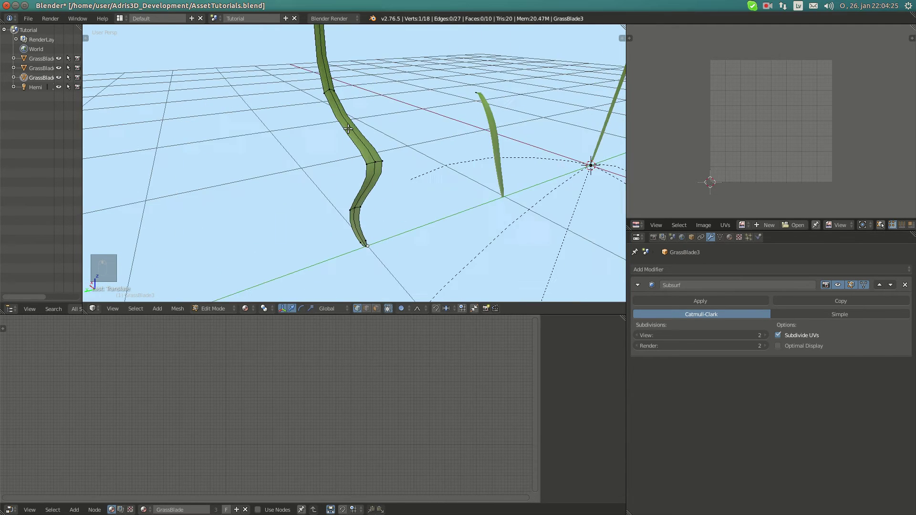
Step: Finish hooking the blade tip, checking the S-curve from several angles
middle_click(364, 100)
left_click_drag(372, 101, 384, 69)
key("g")
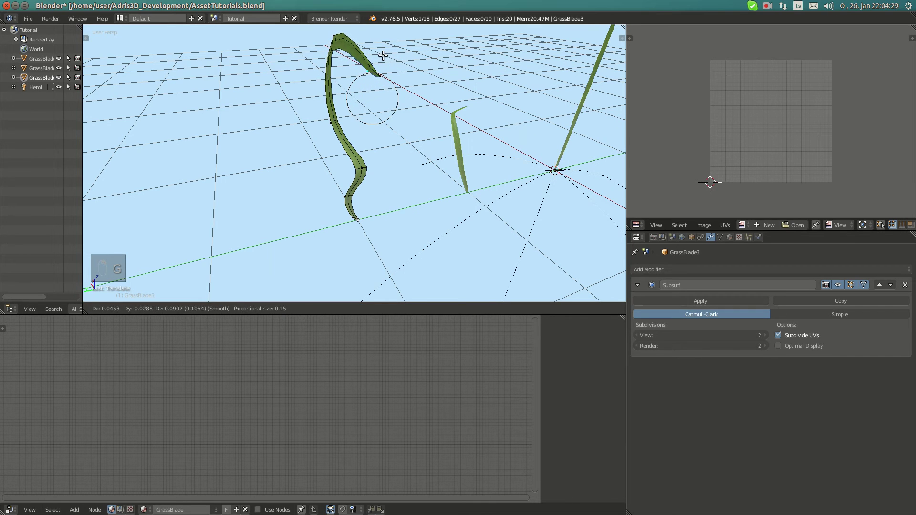
left_click_drag(387, 99, 428, 91)
middle_click(444, 89)
Step: Leave Edit Mode and duplicate the straight GrassBlade1 as a fourth blade beside it
key("a")
key("a")
key("Tab")
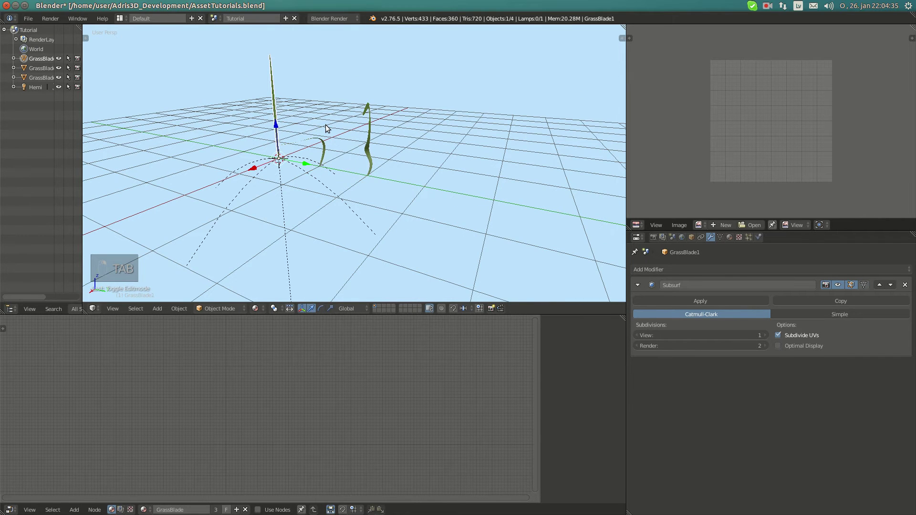
key("shift+d")
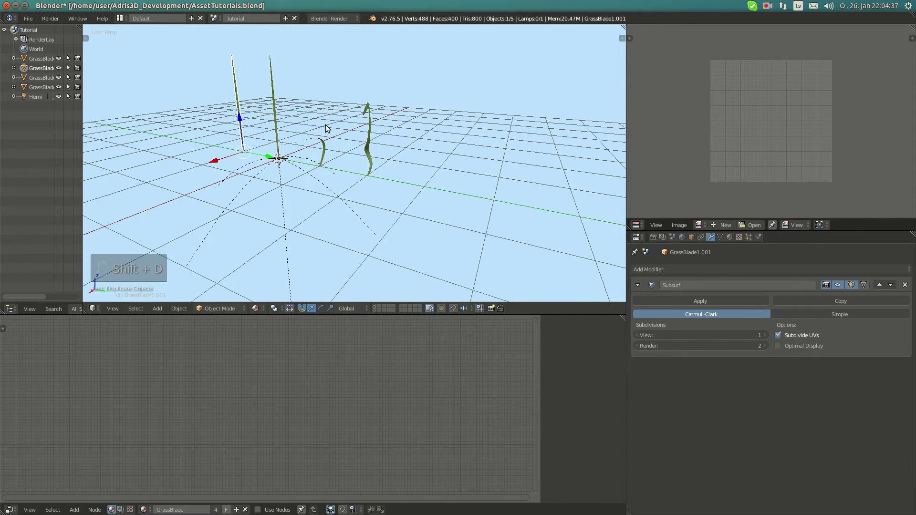
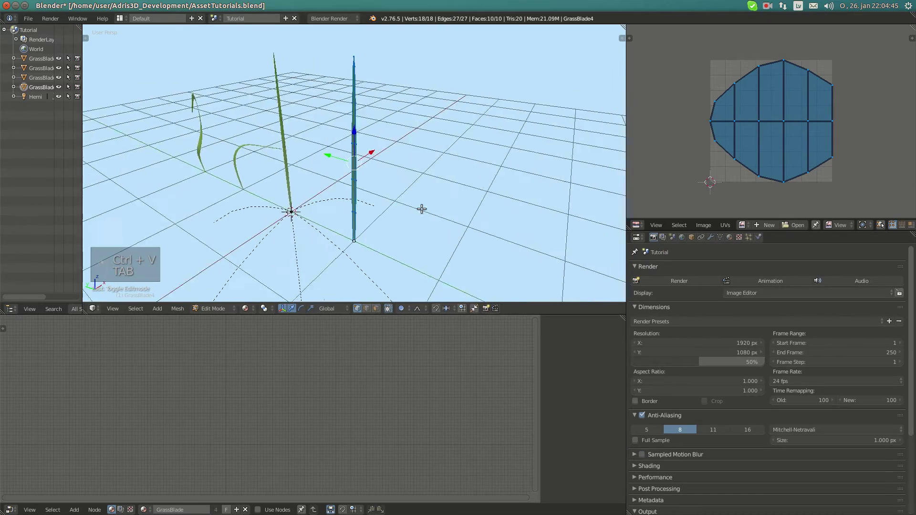
Step: Add a cylinder into GrassBlade4's mesh as the basis for a thin stem
key("shift+s")
key("shift+a")
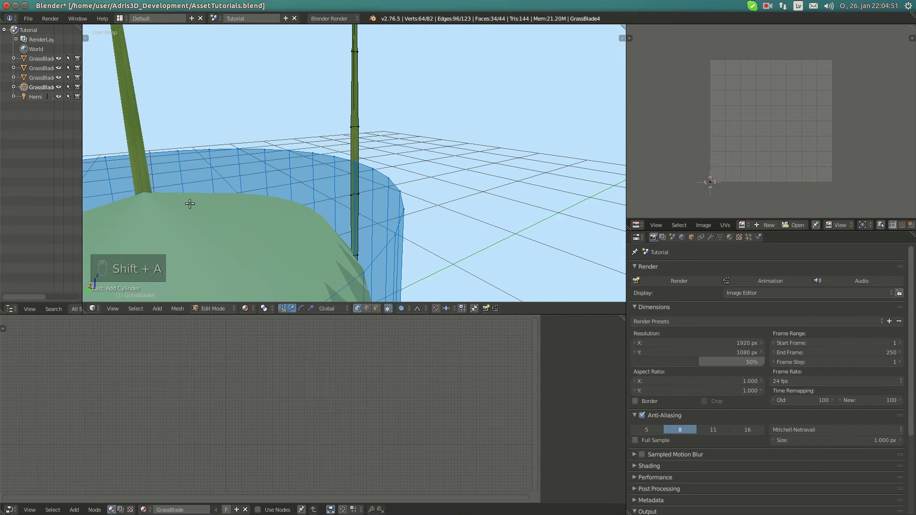
key("t")
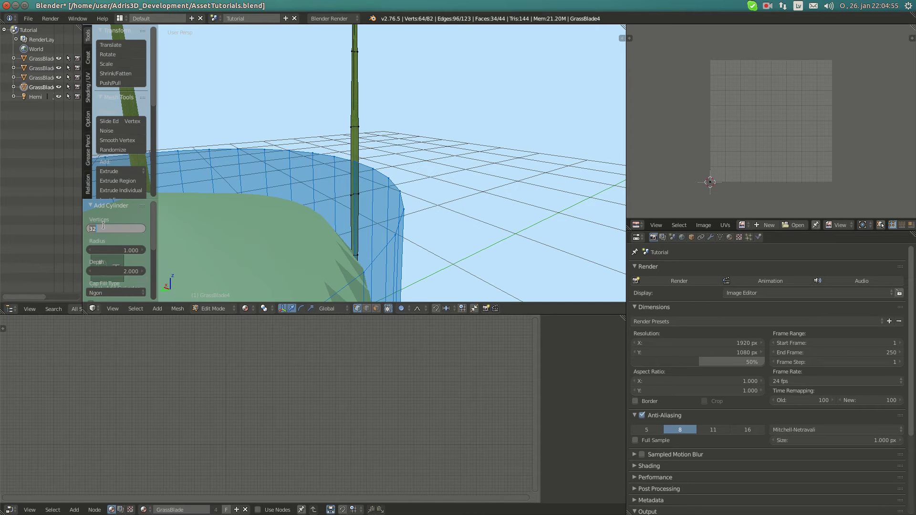
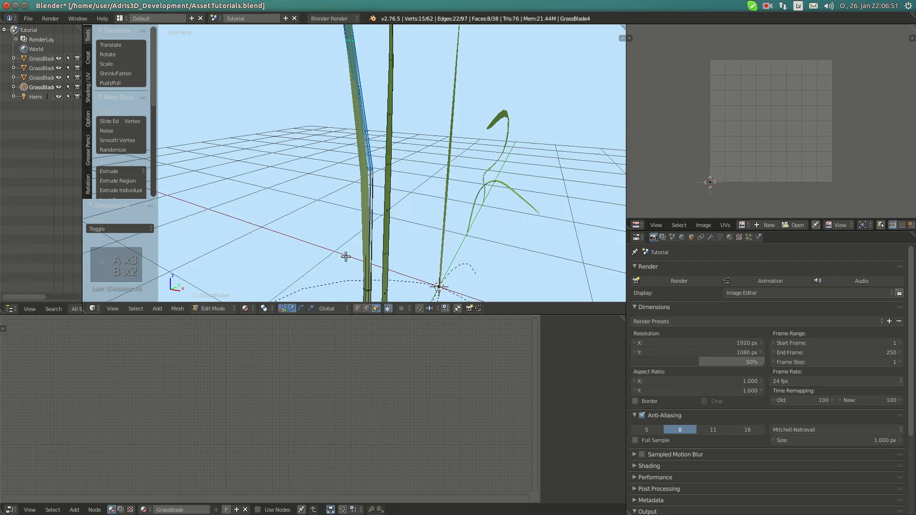
Step: Box-select the stem's faces in wireframe ready for UV unwrapping
key("b")
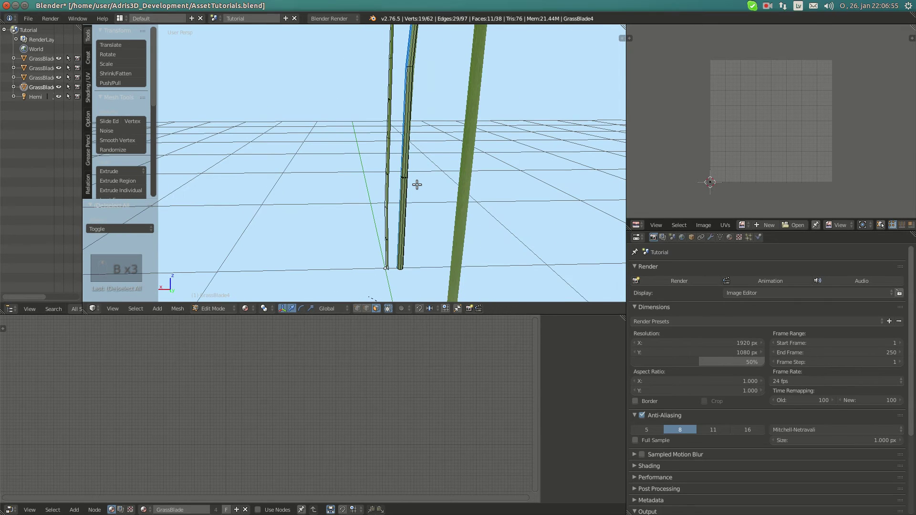
key("z")
key("b")
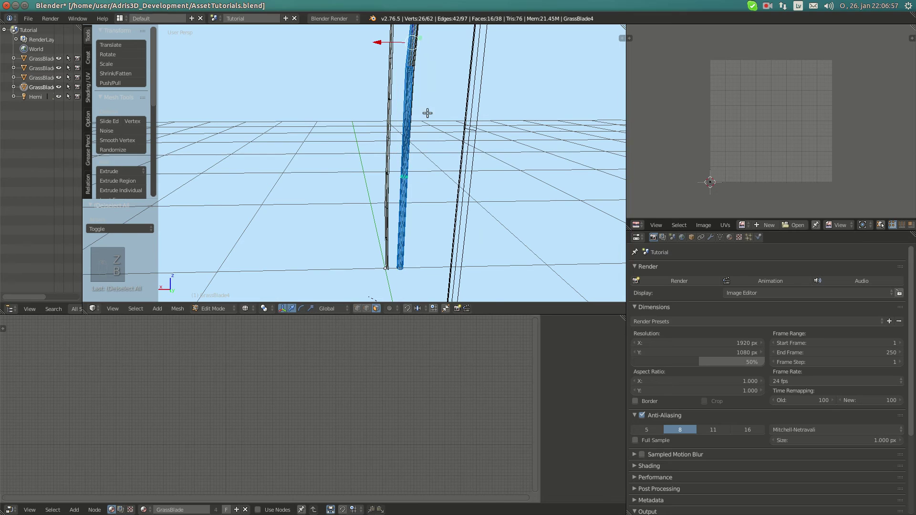
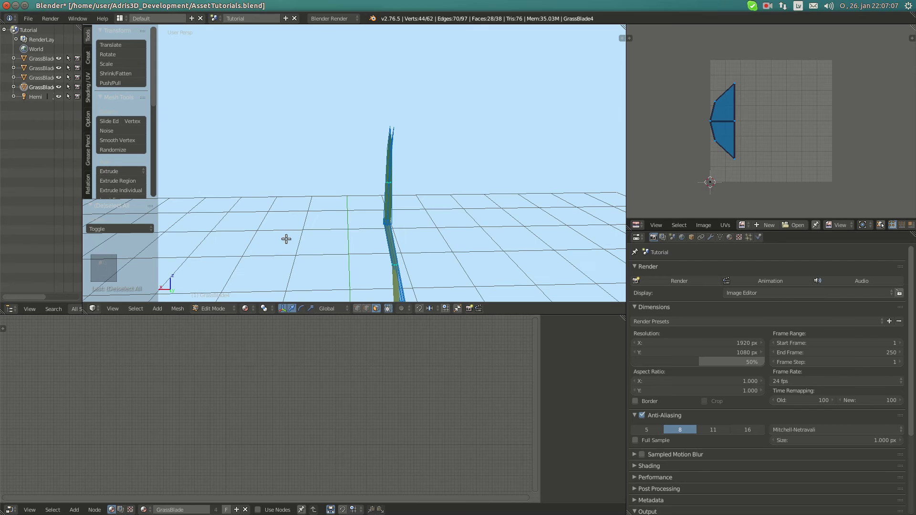
key("b")
key("z")
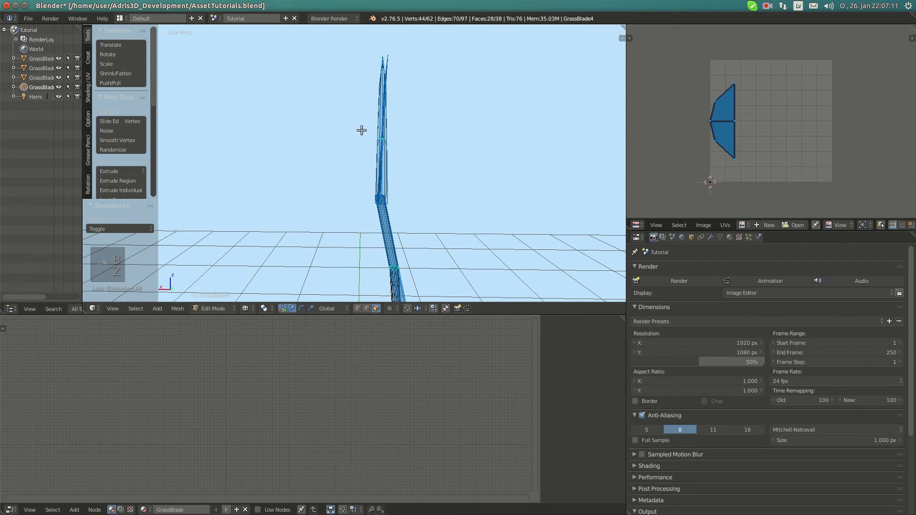